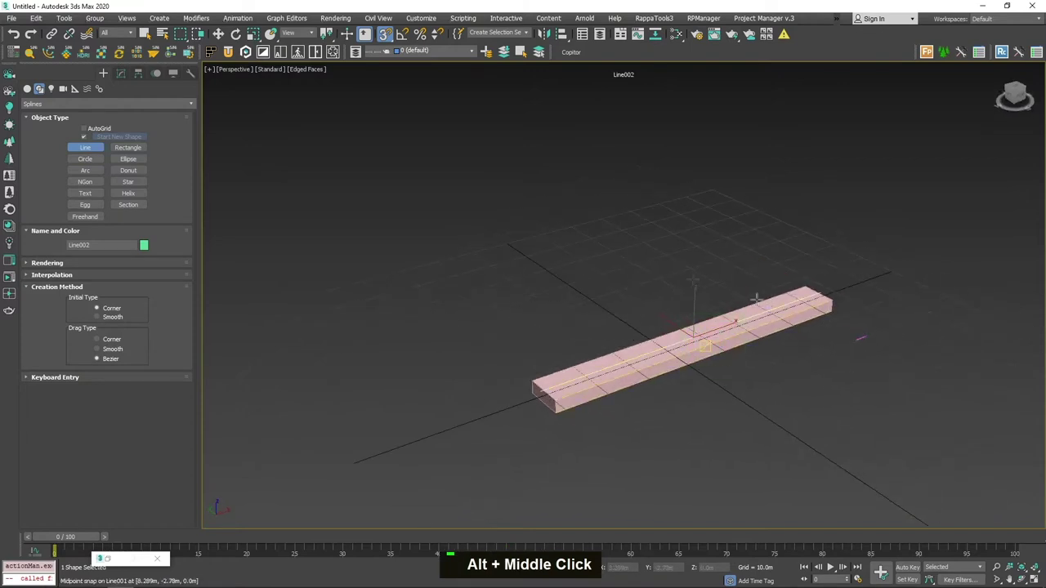
Finish the Line spline along the road and place a Corona CScatter object in the viewport
key(s)
right_click(613, 253)
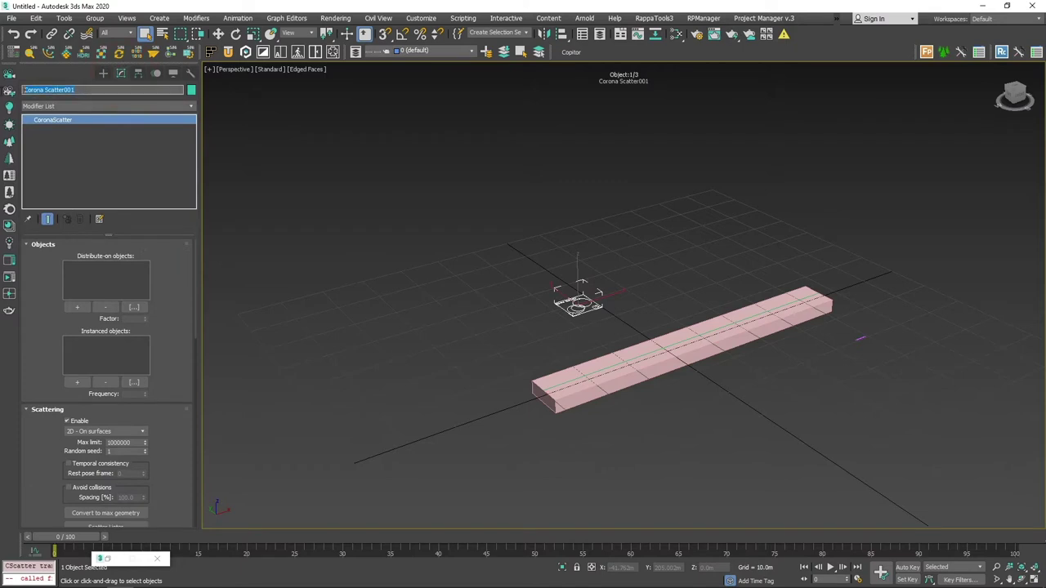
Name the scatter object 'White line' and switch the viewport to wireframe shading
text(I, H)
key(space)
text(L, Space)
key(Return)
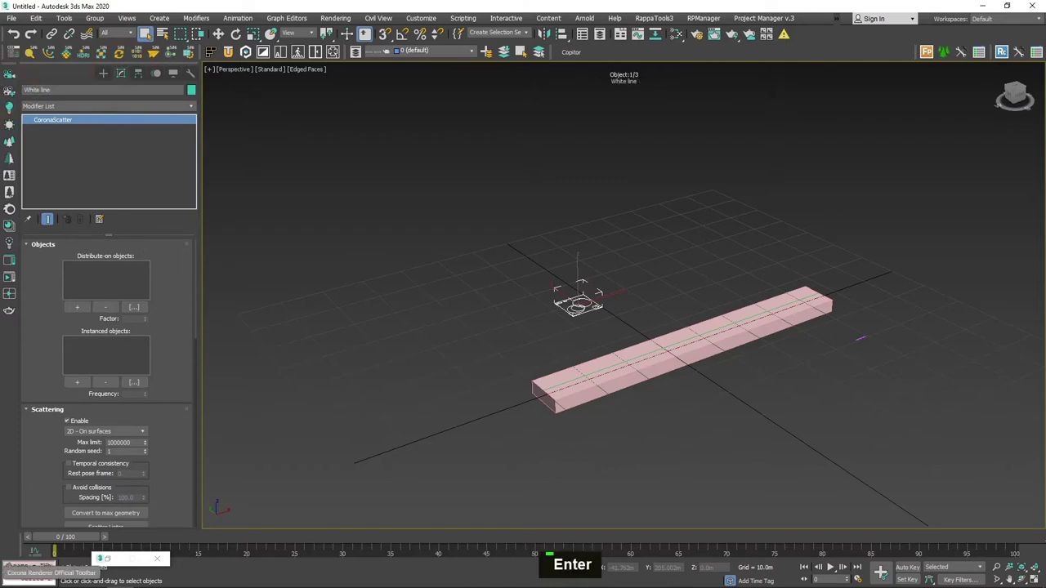
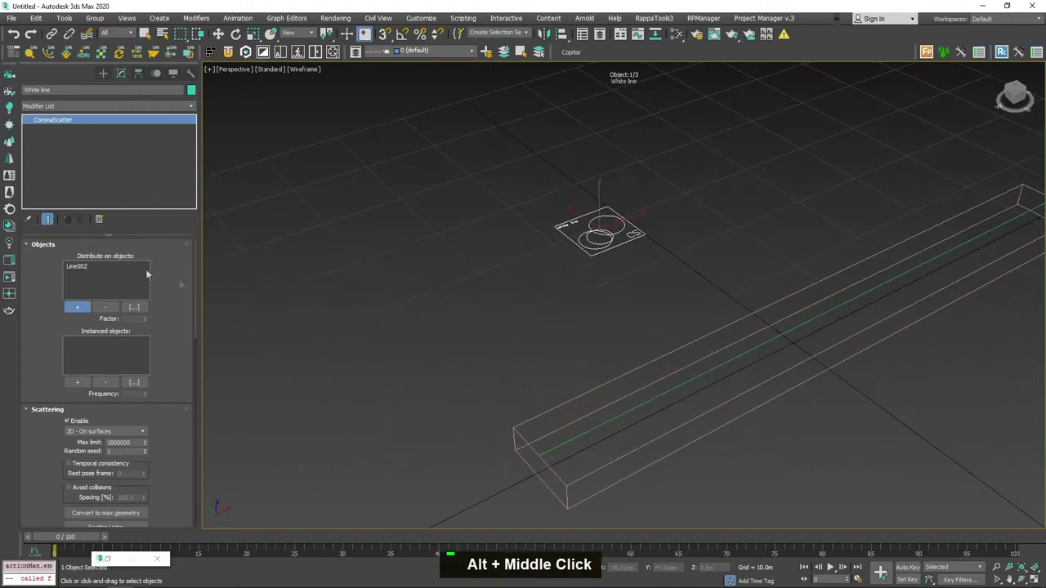
Assign Line002 as Distribute-on object and Plane001 as Instanced object for the White line scatter
scroll(down, 3)
middle_click(607, 306)
scroll(up, 3)
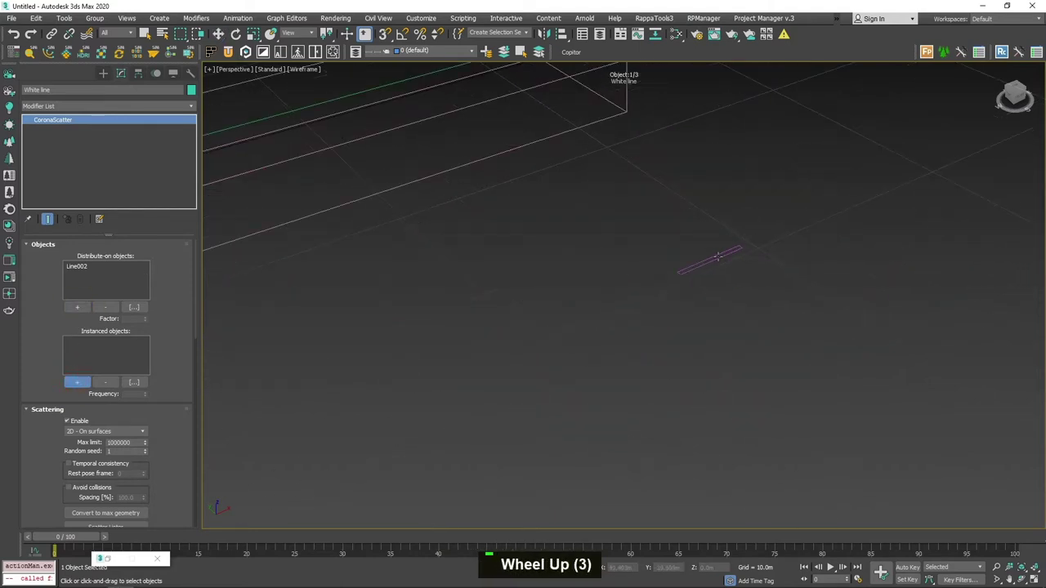
scroll(down, 3)
middle_click(536, 259)
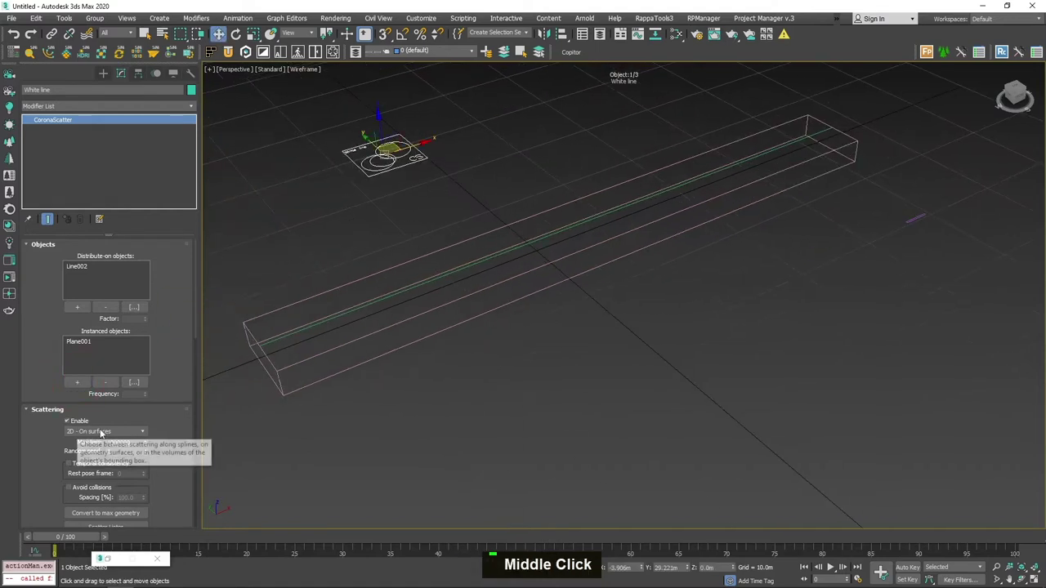
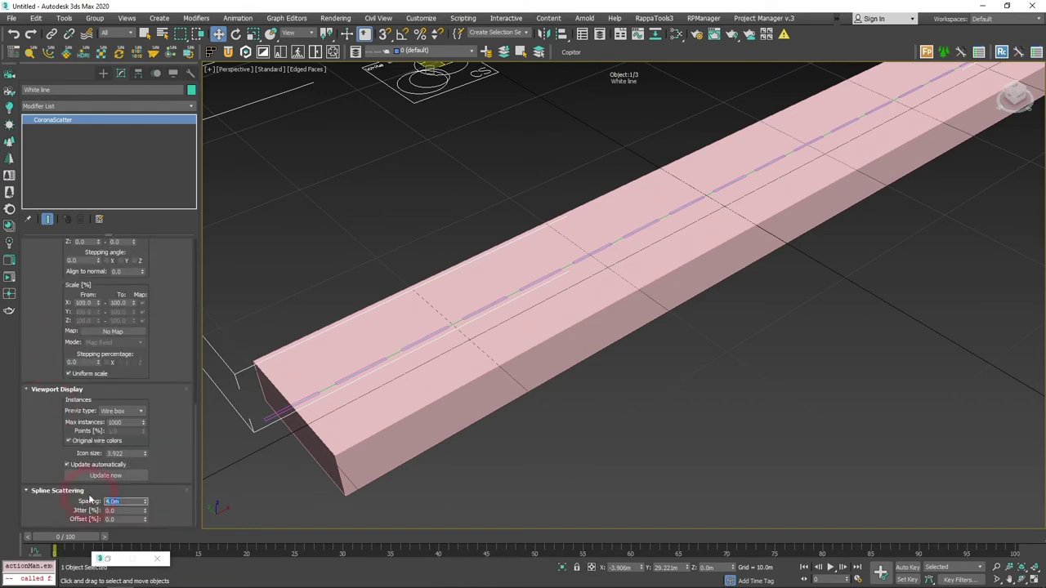
Set spline Spacing to 10.0 m, Previz type to Full, and select Line002 for editing
key(Return)
key(0)
scroll(down, 3)
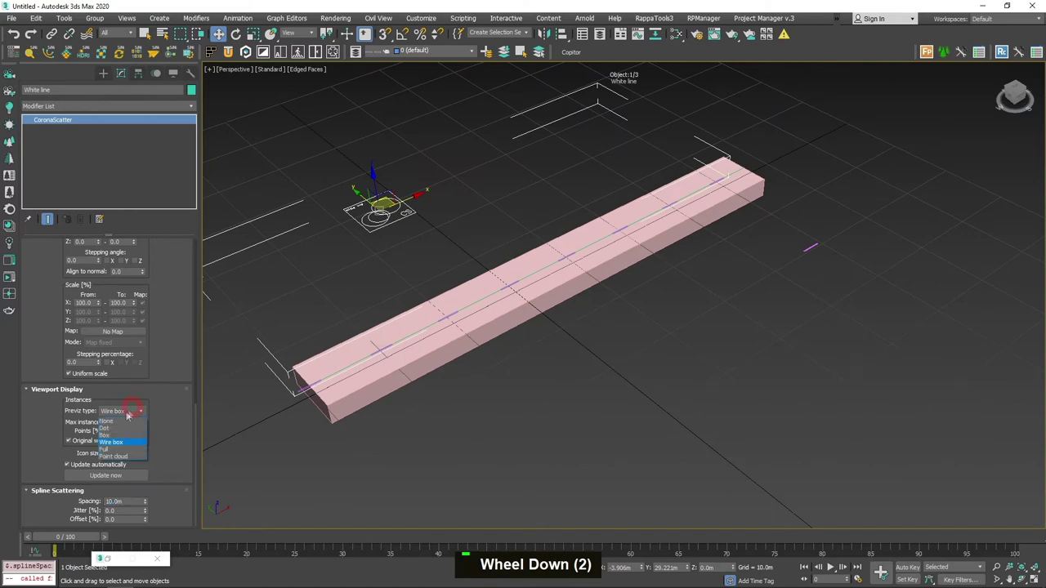
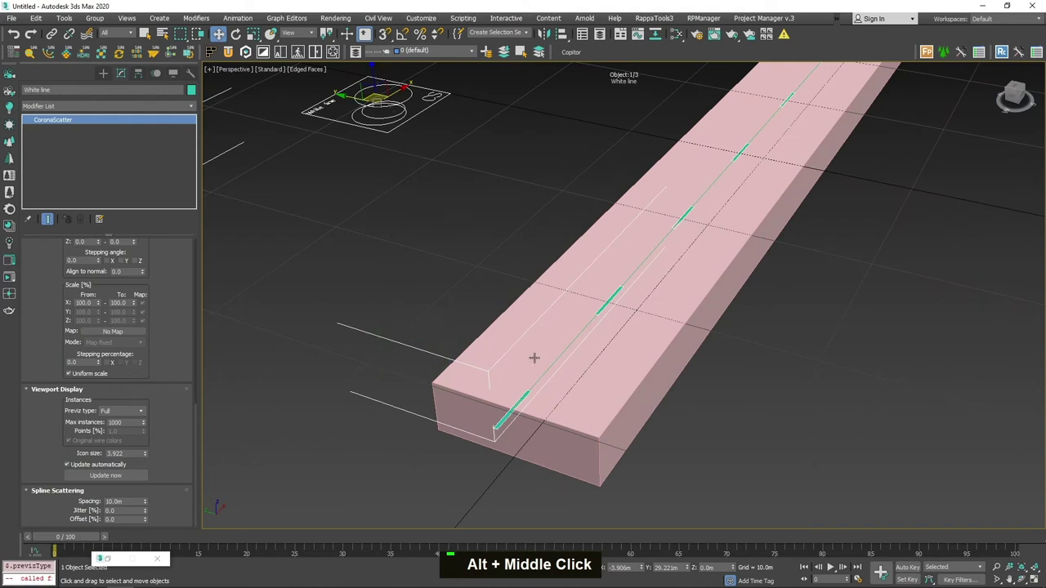
key(F2)
key(F3)
Move Line002's end vertex at Vertex level so the dashes follow the bent spline
key(F3)
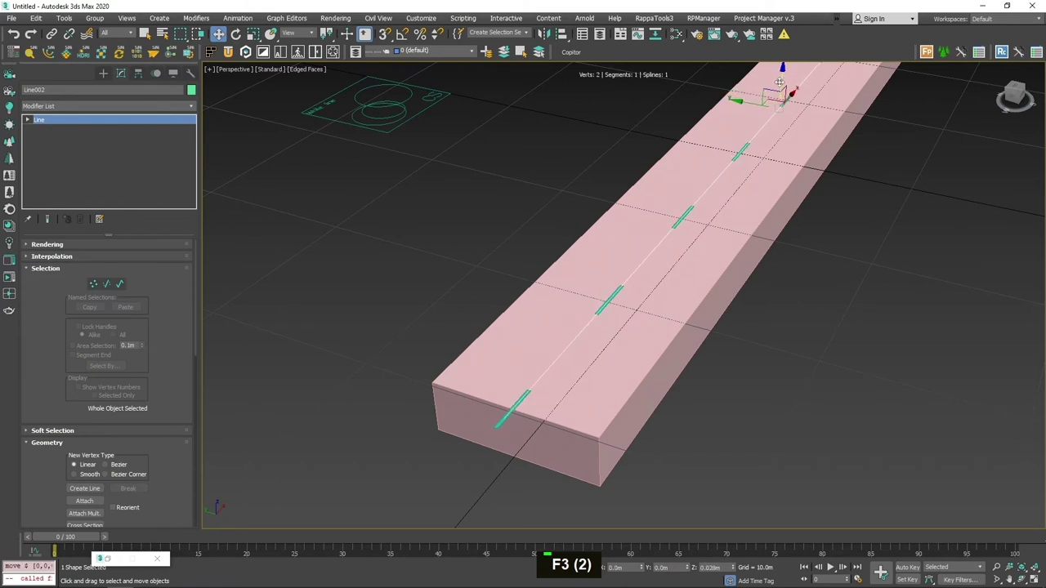
key(shift+7)
key(Escape)
middle_click(673, 161)
key(ctrl+z)
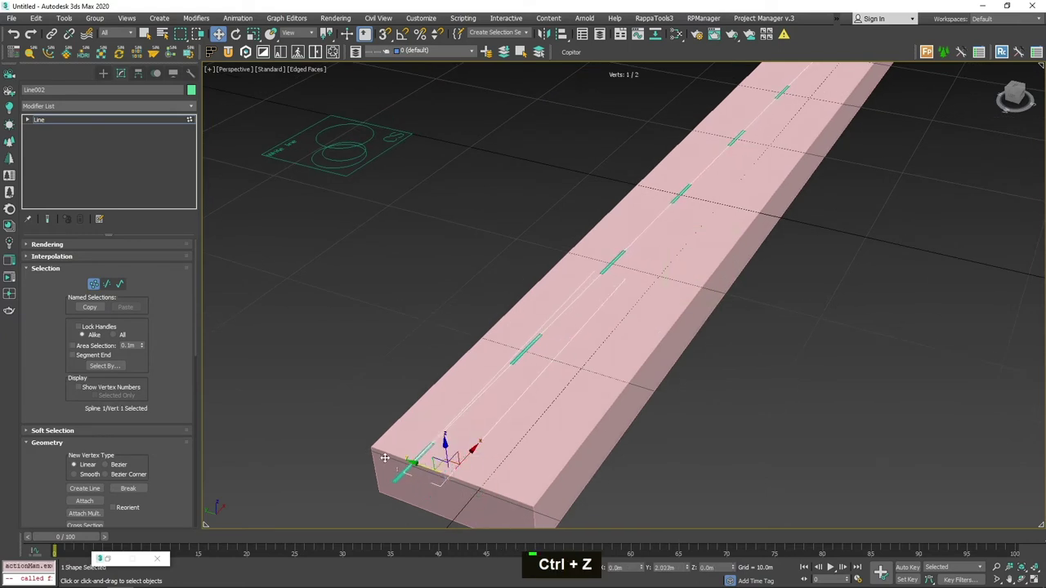
right_click(398, 455)
middle_click(500, 345)
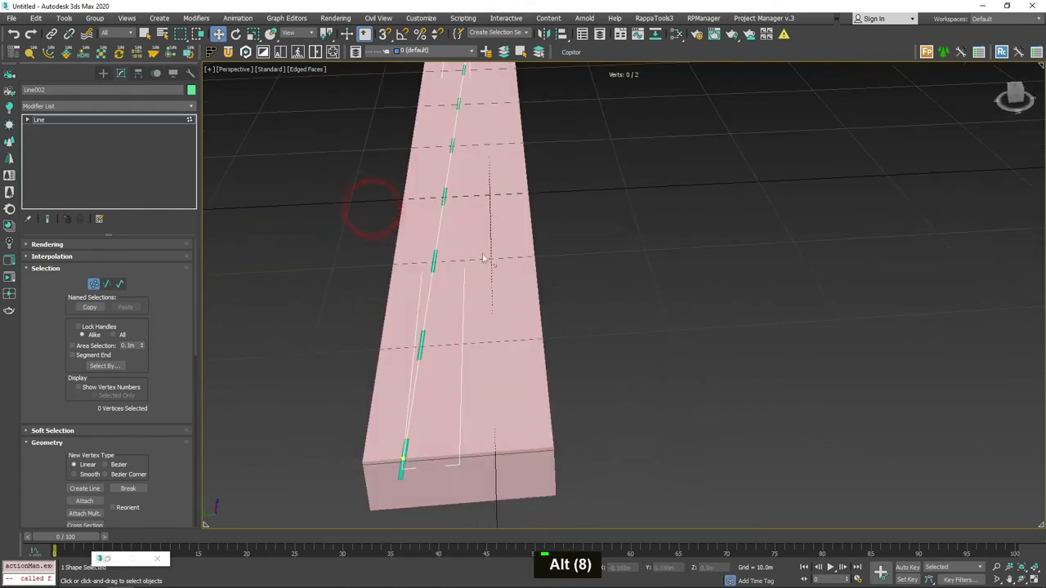